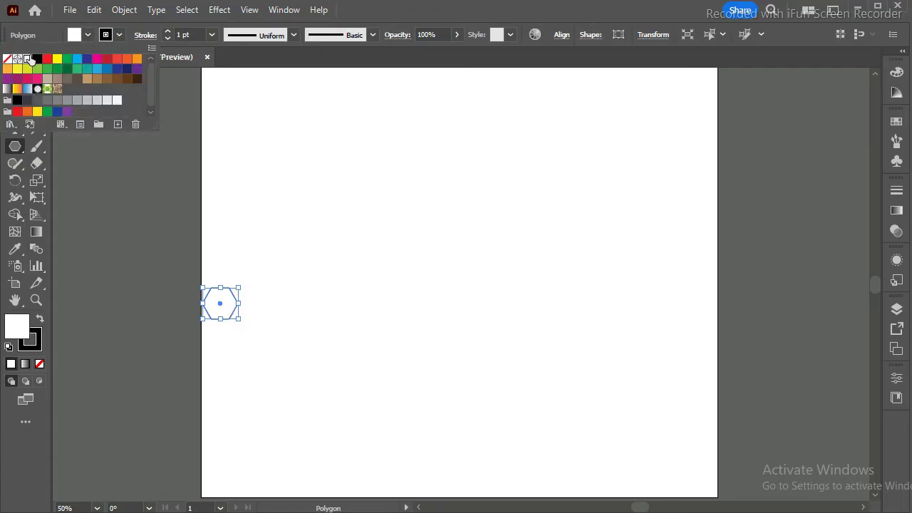
Duplicate the small hexagon edge to edge on its right side and deselect it.
double_click(124, 42)
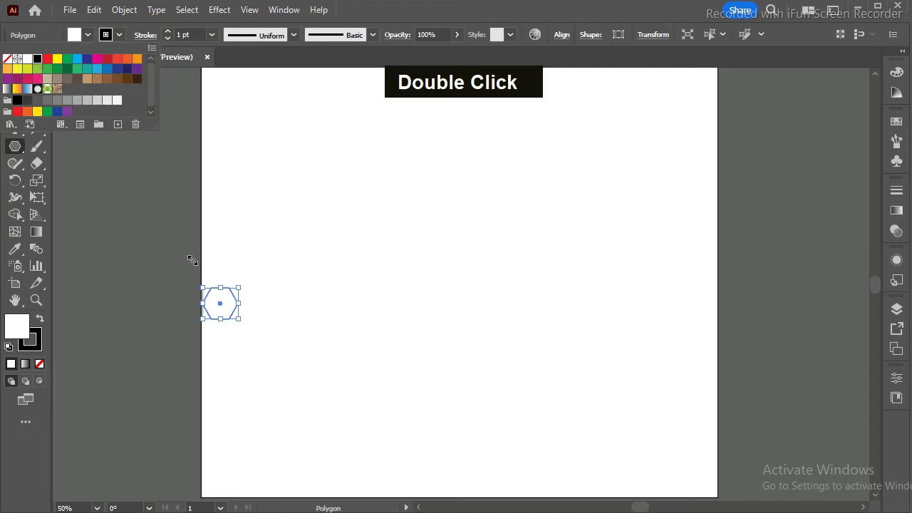
key("Return")
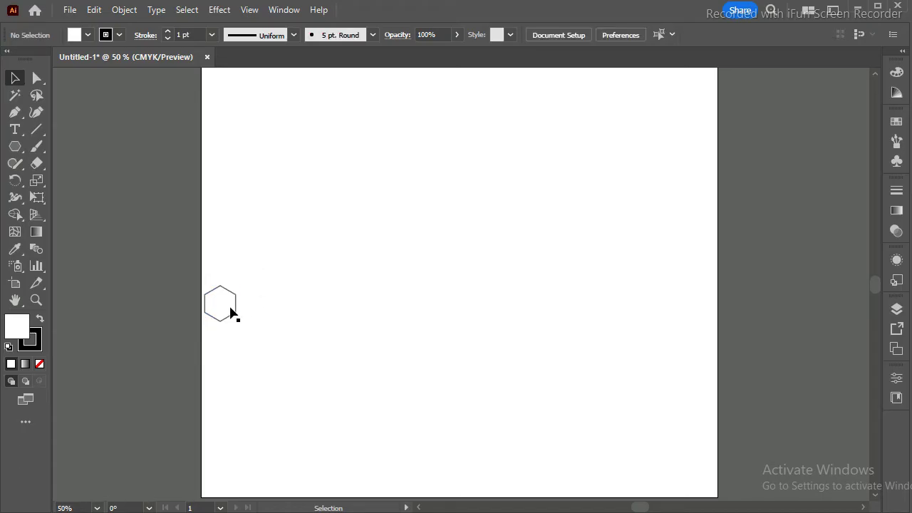
Repeat the duplicate with Ctrl+D to extend the hexagons into a row of eleven.
left_click(236, 312)
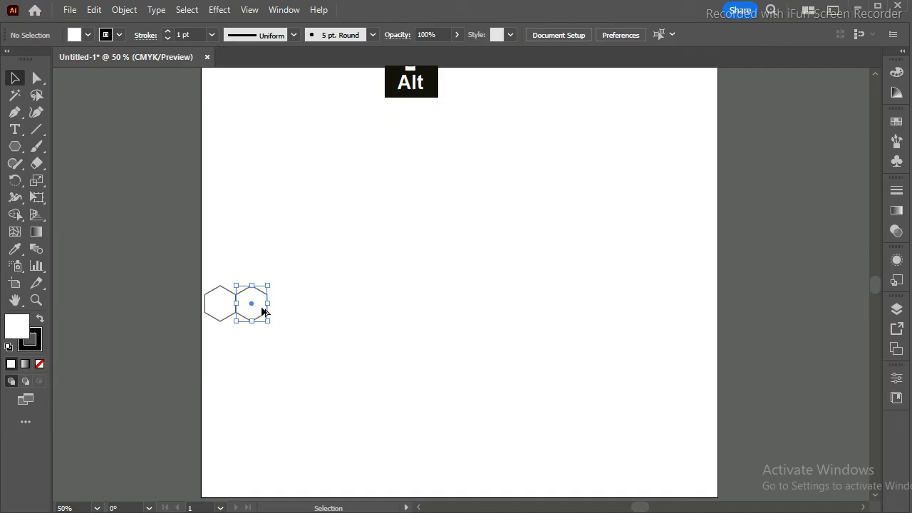
key("ctrl+d")
key("ctrl+d")
key("ctrl+d")
key("ctrl+d")
key("ctrl+d")
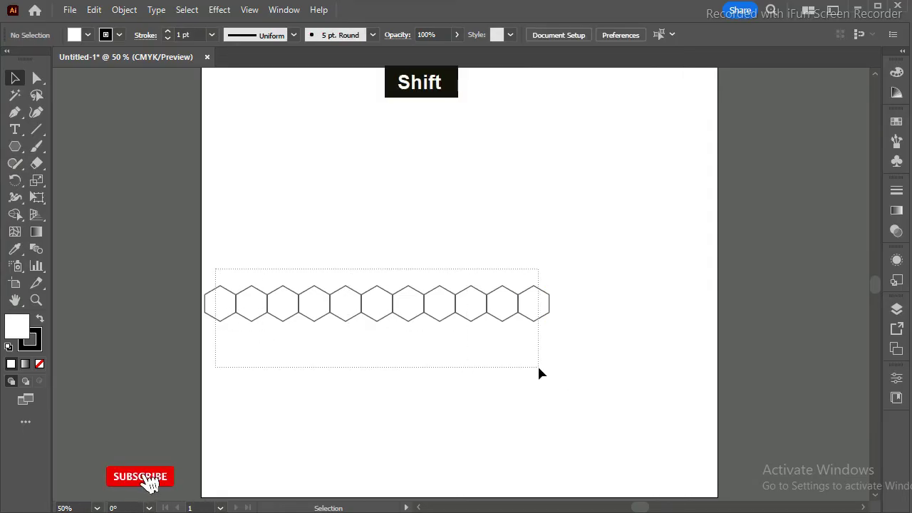
Copy the row and move it by an offset to nest a second row underneath.
key("ctrl+c")
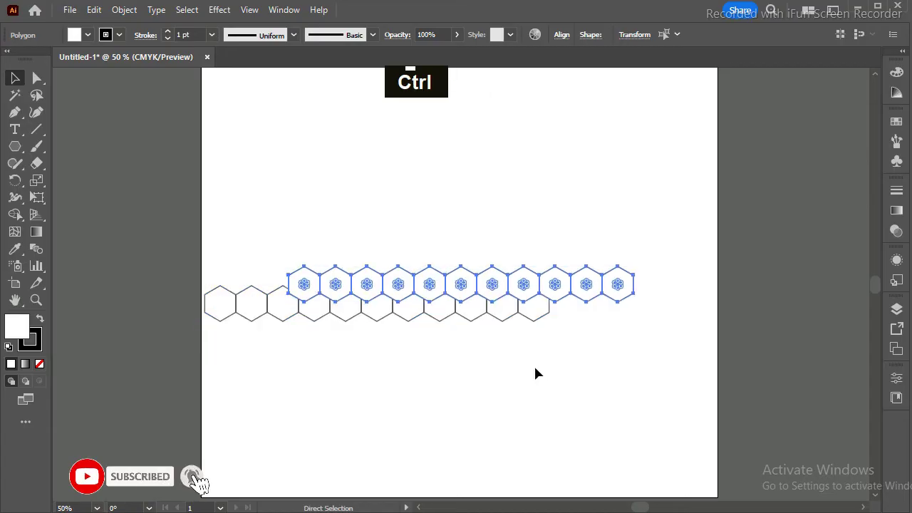
type("594.05 .58 566.21 16")
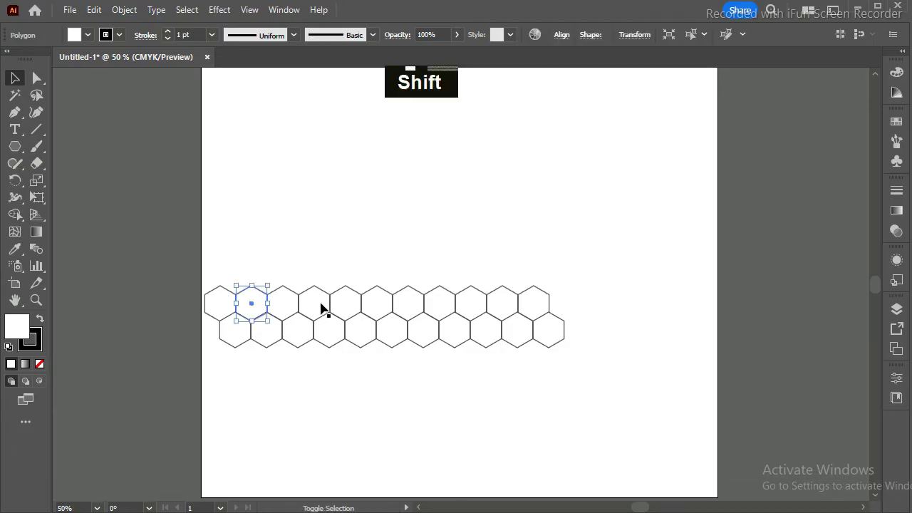
Select alternate top-row hexagons, fill them red, then select all the hexagons.
left_click(329, 303)
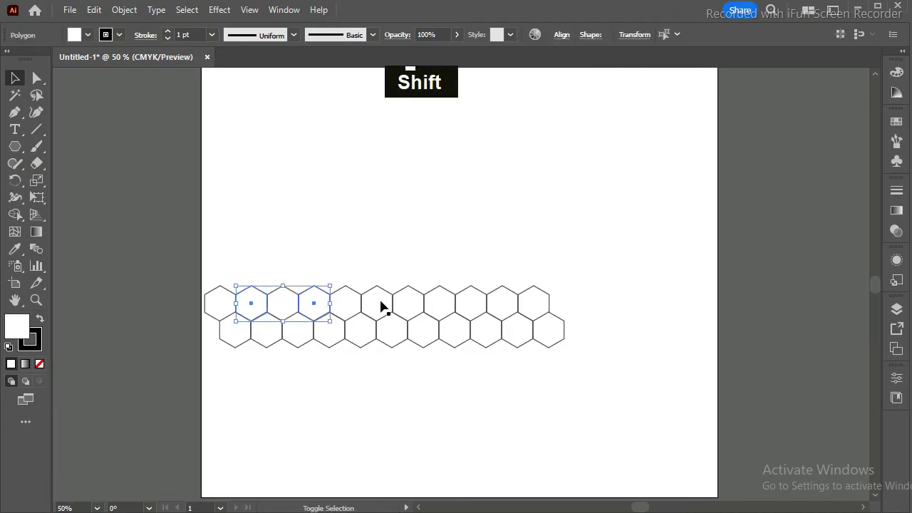
left_click(389, 300)
left_click(445, 299)
left_click(509, 298)
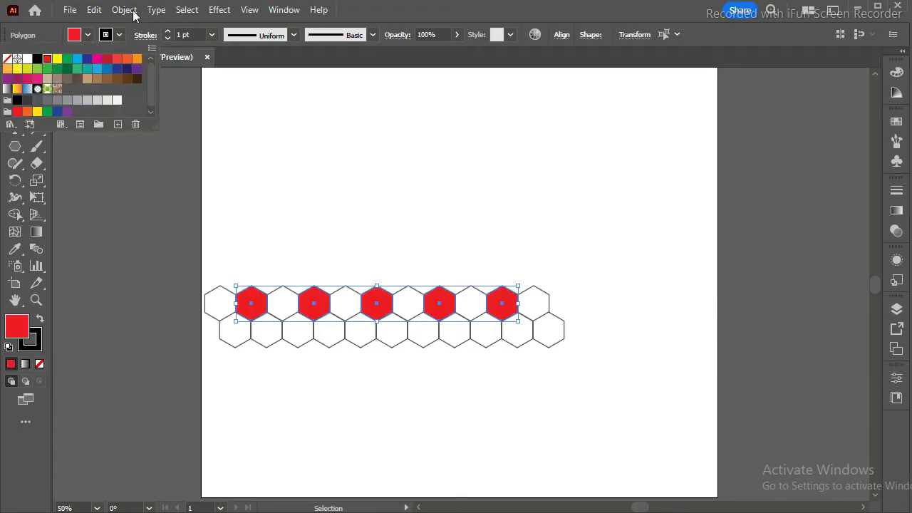
key("Return")
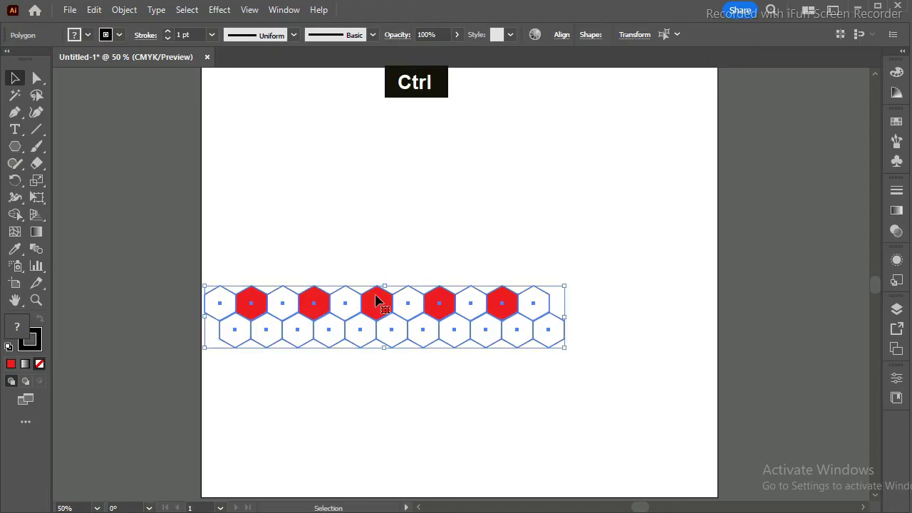
Alt-drag three copies of the two-row strip downward to build a seven-row honeycomb.
left_click(392, 318)
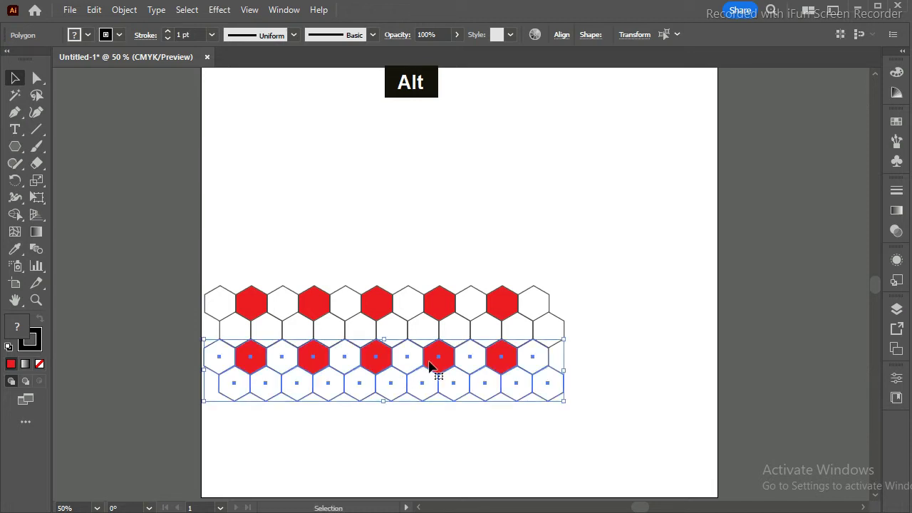
left_click(451, 370)
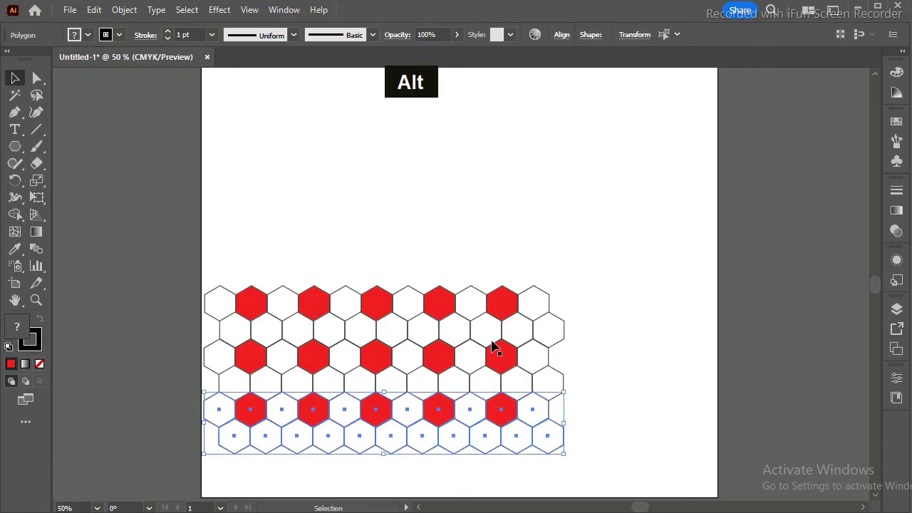
left_click(501, 421)
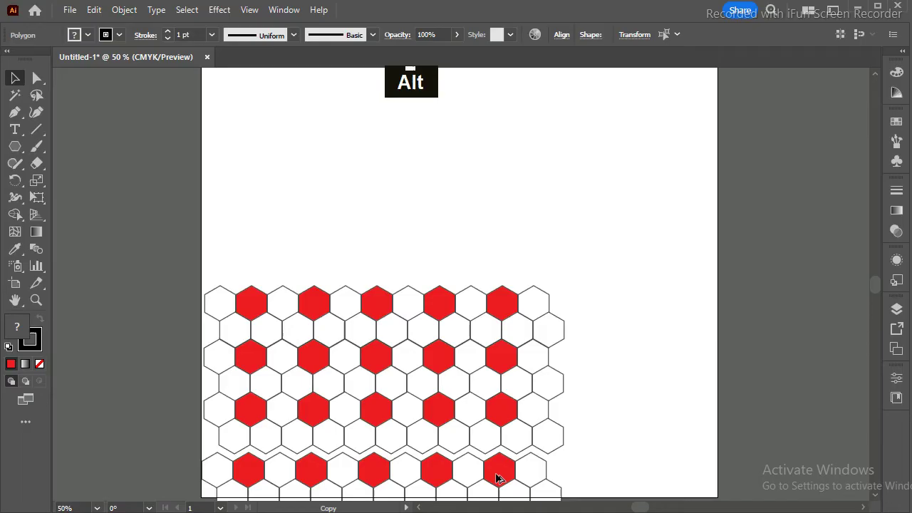
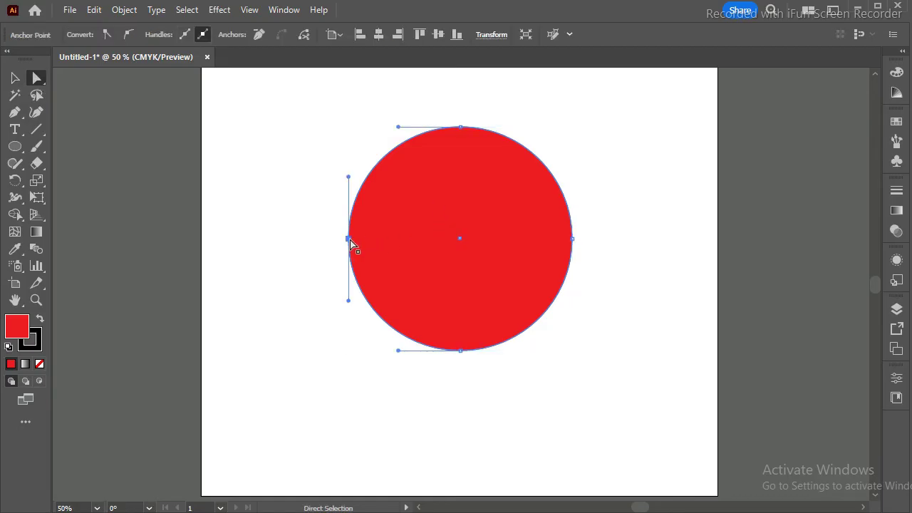
Delete the circle's left anchor to leave a half-circle arc and clear its red fill.
key("Delete")
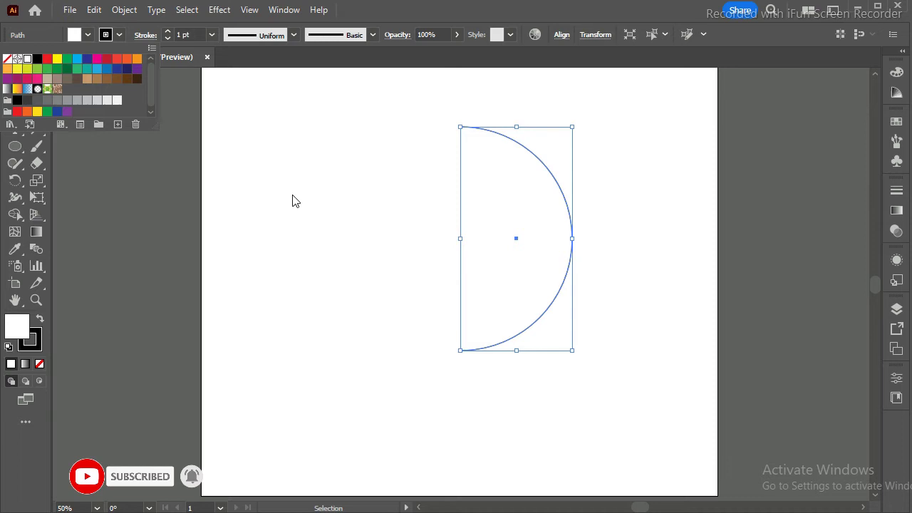
key("Return")
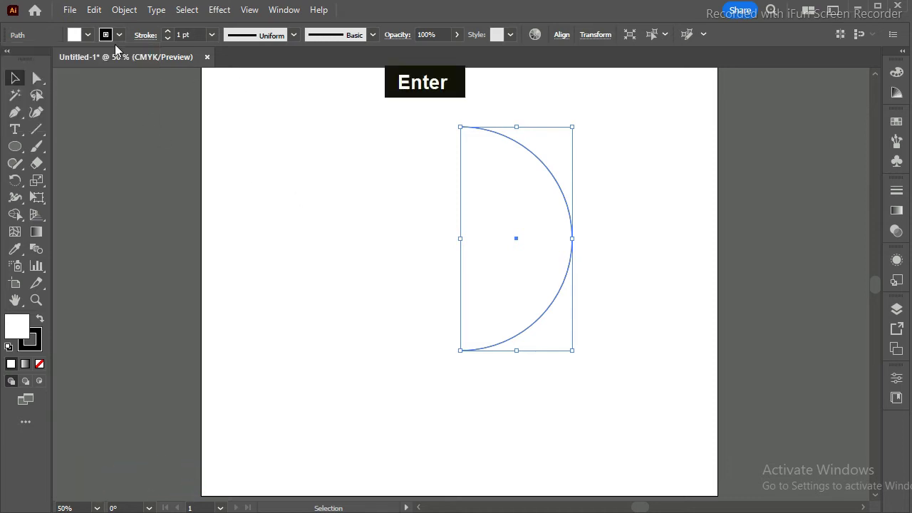
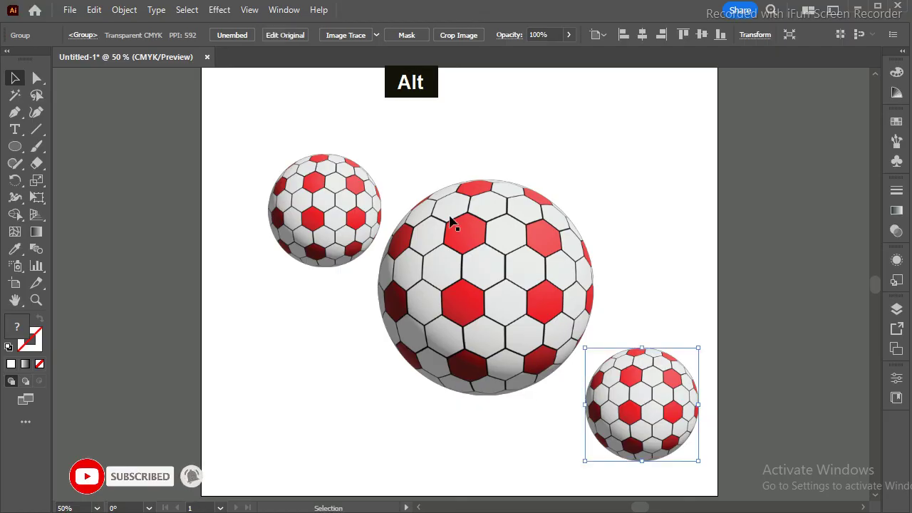
key("ctrl+=")
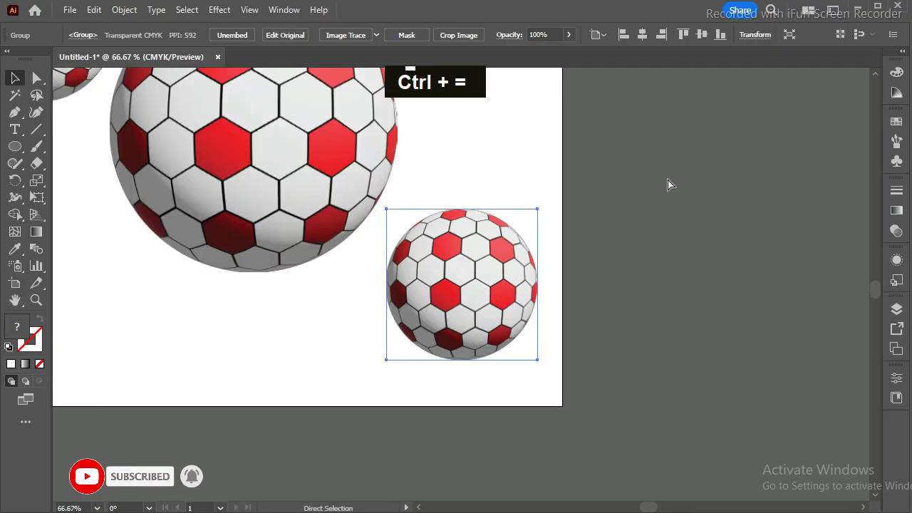
key("ctrl+-")
key("ctrl+-")
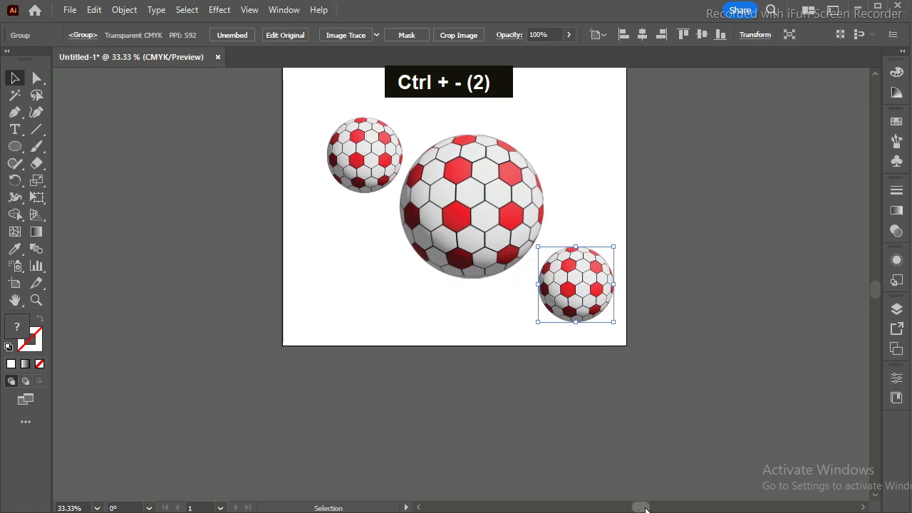
key("ctrl+=")
key("ctrl+=")
key("ctrl+=")
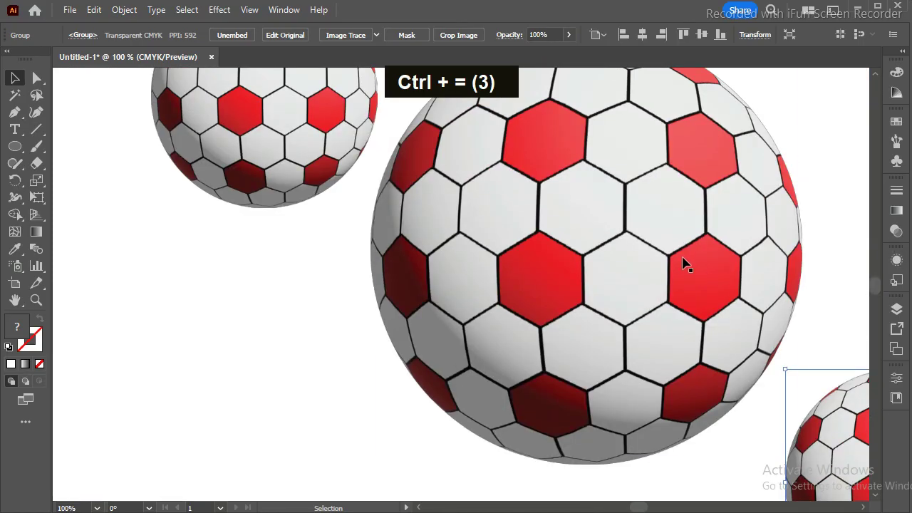
key("ctrl+-")
key("ctrl+-")
key("ctrl+0")
key("ctrl+-")
key("ctrl+0")
key("ctrl+0")
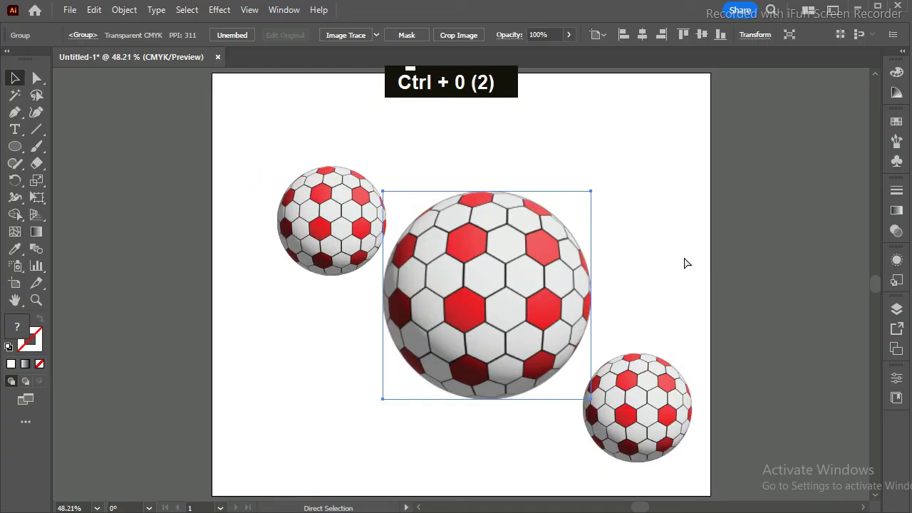
key("ctrl+=")
key("ctrl+=")
key("ctrl+-")
key("ctrl+-")
key("ctrl+=")
key("ctrl+-")
key("ctrl+=")
key("ctrl+=")
key("ctrl+-")
key("ctrl+=")
key("ctrl+-")
key("ctrl+=")
key("ctrl+-")
key("ctrl+-")
key("ctrl+=")
key("ctrl+=")
key("ctrl+-")
key("ctrl+-")
key("ctrl+-")
key("ctrl+=")
key("ctrl+=")
key("ctrl+-")
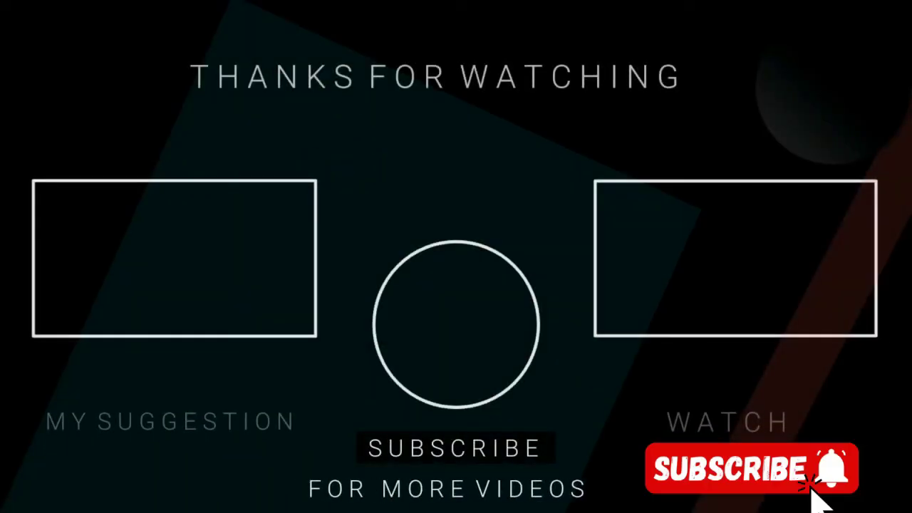